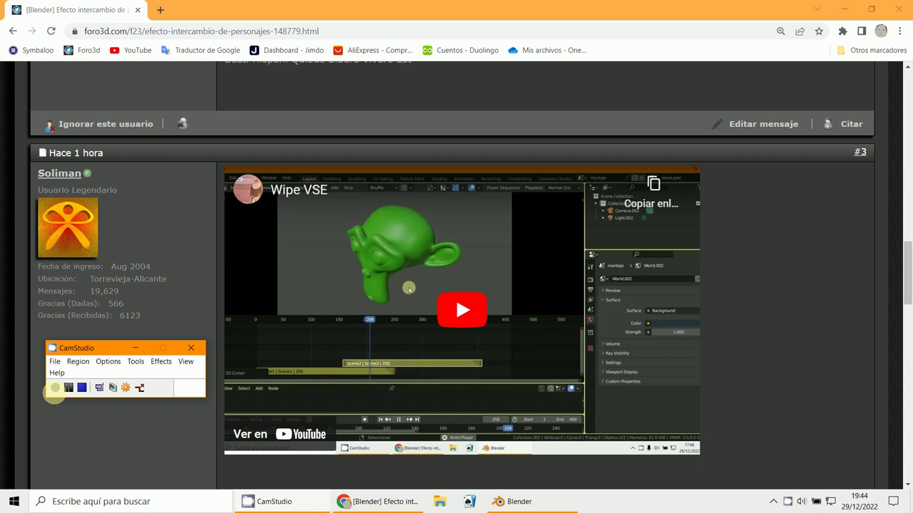
# Switch from the Chrome forum post to the Blender scene with the red cube
pyautogui.moveTo(505, 496); pyautogui.dragTo(362, 331)
pyautogui.click(361, 331)
# Add a Suzanne monkey, scale it up through the red cube and subdivide it (Ctrl+2) with smooth shading
pyautogui.middleClick(361, 331)
pyautogui.moveTo(361, 331); pyautogui.dragTo(398, 188)
pyautogui.press('shift+s')
pyautogui.press('s')
pyautogui.moveTo(398, 187); pyautogui.dragTo(201, 44)
pyautogui.press('ctrl+2')
# Give Suzanne a new material with a green Base Color in Material Properties
pyautogui.moveTo(201, 44); pyautogui.dragTo(702, 411)
pyautogui.middleClick(702, 411)
pyautogui.moveTo(780, 259); pyautogui.dragTo(839, 289)
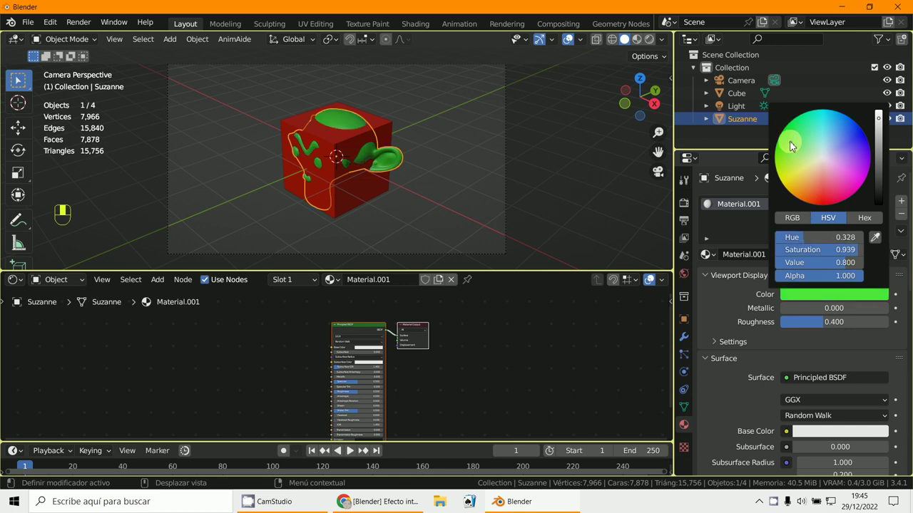
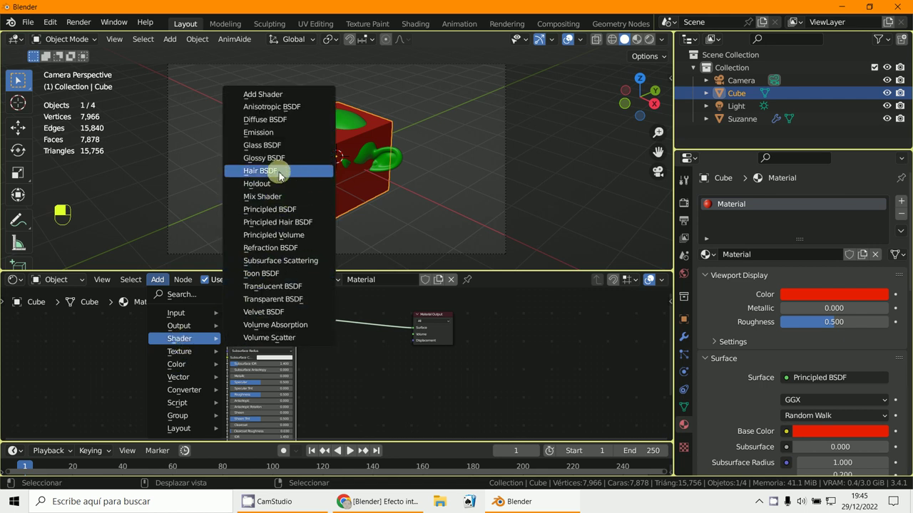
# Add a Transparent BSDF and a Mix Shader alongside Suzanne's green Principled BSDF in the Shader Editor
pyautogui.moveTo(362, 318); pyautogui.dragTo(160, 288)
pyautogui.moveTo(160, 288); pyautogui.dragTo(309, 354)
pyautogui.moveTo(309, 354); pyautogui.dragTo(351, 335)
pyautogui.moveTo(351, 336); pyautogui.dragTo(652, 42)
pyautogui.moveTo(652, 42); pyautogui.dragTo(395, 346)
pyautogui.moveTo(394, 346); pyautogui.dragTo(426, 396)
pyautogui.press('i')
pyautogui.moveTo(425, 395); pyautogui.dragTo(276, 467)
pyautogui.moveTo(277, 467); pyautogui.dragTo(395, 395)
# Wire Principled and Transparent into the Mix Shader and its output to Material Output, factor 0
pyautogui.press('i')
pyautogui.moveTo(396, 395); pyautogui.dragTo(276, 461)
pyautogui.moveTo(276, 461); pyautogui.dragTo(383, 318)
pyautogui.moveTo(387, 164); pyautogui.dragTo(383, 319)
pyautogui.moveTo(386, 165); pyautogui.dragTo(377, 318)
pyautogui.moveTo(377, 318); pyautogui.dragTo(356, 306)
pyautogui.middleClick(356, 306)
pyautogui.moveTo(165, 286); pyautogui.dragTo(354, 372)
pyautogui.moveTo(354, 372); pyautogui.dragTo(269, 332)
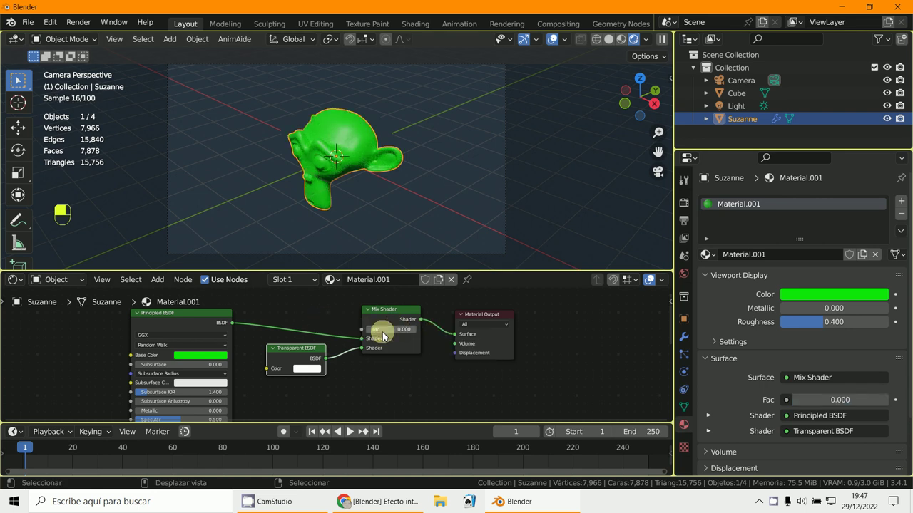
# Key the Mix Shader Fac at 0 on frame 50 and 1 on frame 100 to fade Suzanne out
pyautogui.write('|')
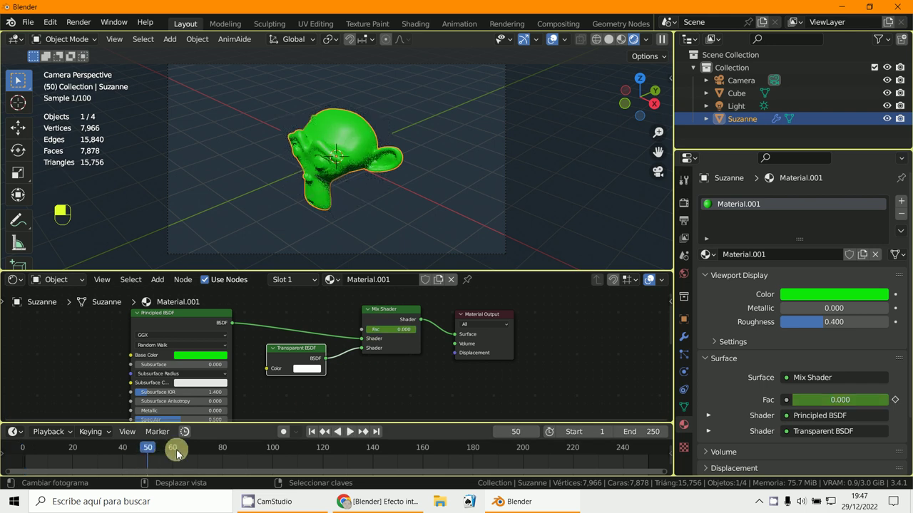
pyautogui.write('|')
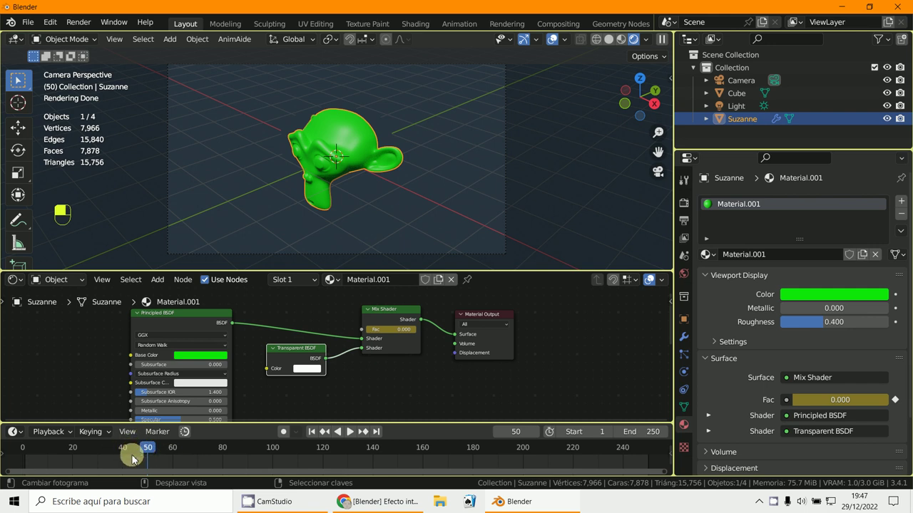
pyautogui.moveTo(138, 456); pyautogui.dragTo(402, 372)
pyautogui.press('|')
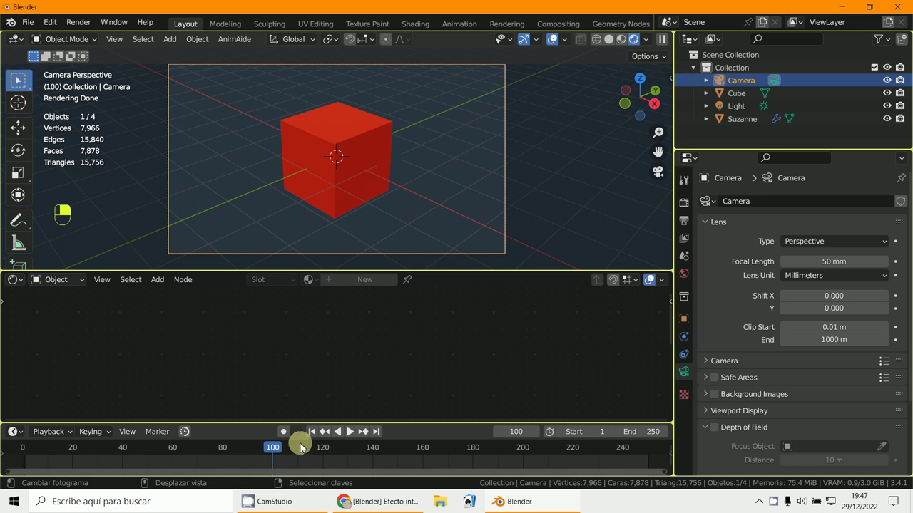
# Play the timeline so the red cube's keyed Fac turns it see-through and reveals the green monkey, then stop
pyautogui.moveTo(319, 433); pyautogui.dragTo(430, 244)
pyautogui.press('Escape')
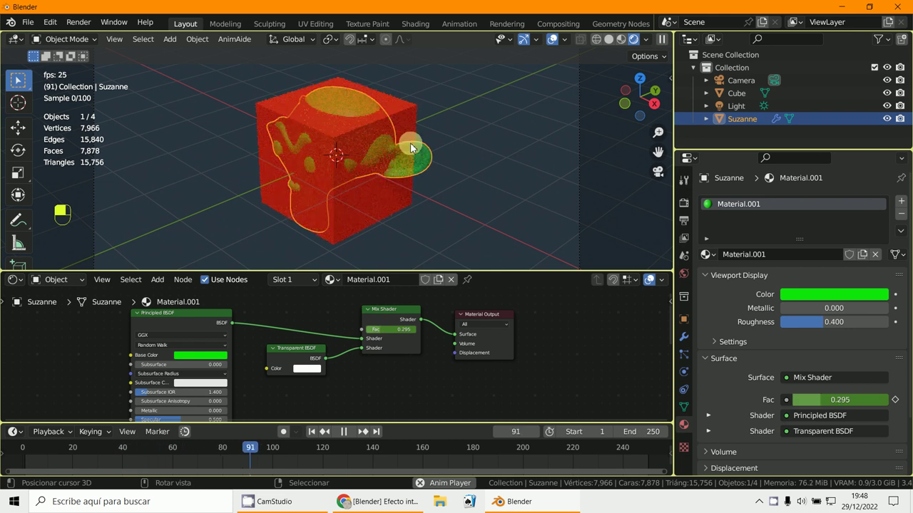
pyautogui.press('a')
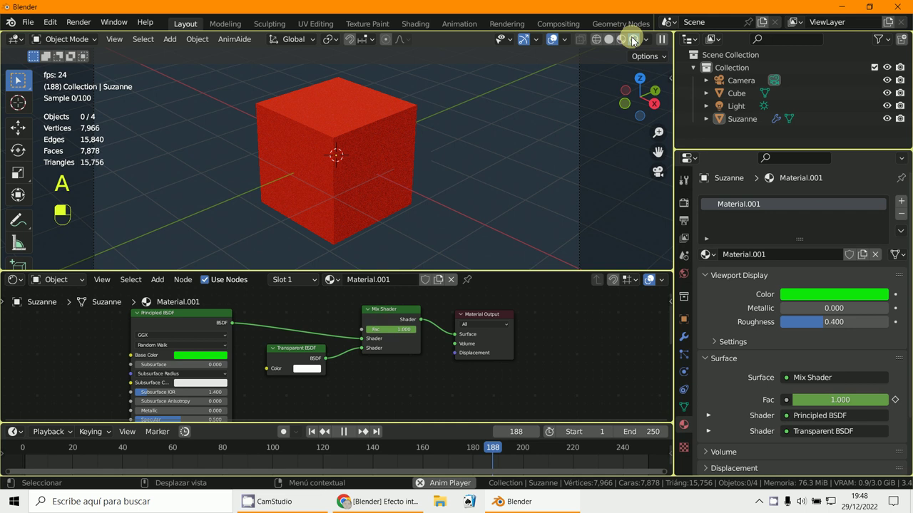